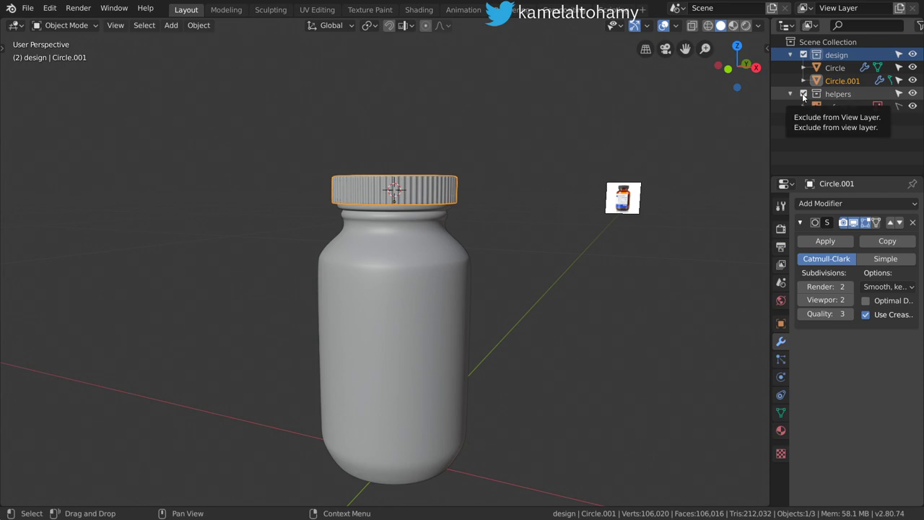
# Exclude the helpers collection so only the pill bottle and cap remain visible.
pyautogui.click(804, 98)
pyautogui.scroll(-3)
pyautogui.press('KP_1')
pyautogui.scroll(-3)
pyautogui.scroll(3)
# Orbit around the bottle and settle on a straight front view.
pyautogui.scroll(-3)
pyautogui.middleClick(471, 273)
pyautogui.press('shift+c')
pyautogui.press('shift+a')
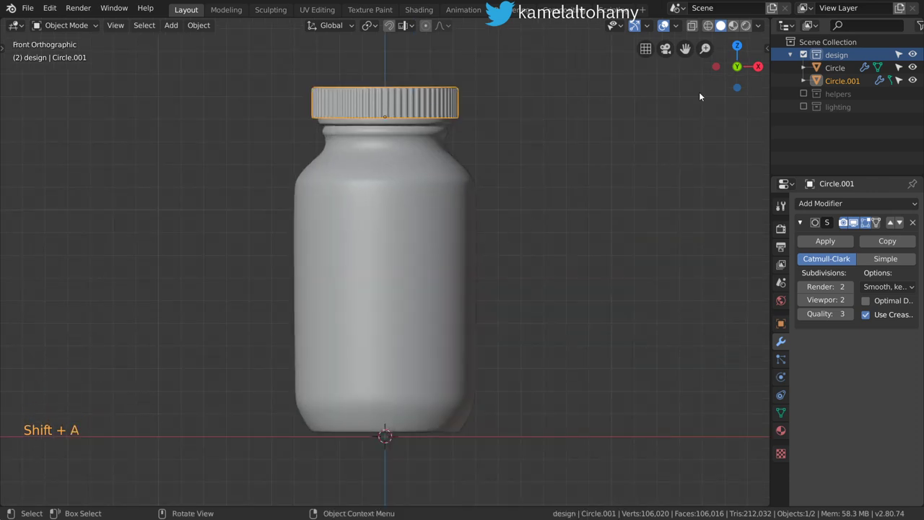
# Rename the Circle object to 'body' and Circle.001 to 'lid' in the Outliner.
pyautogui.click(846, 57)
pyautogui.click(844, 72)
pyautogui.doubleClick(846, 70)
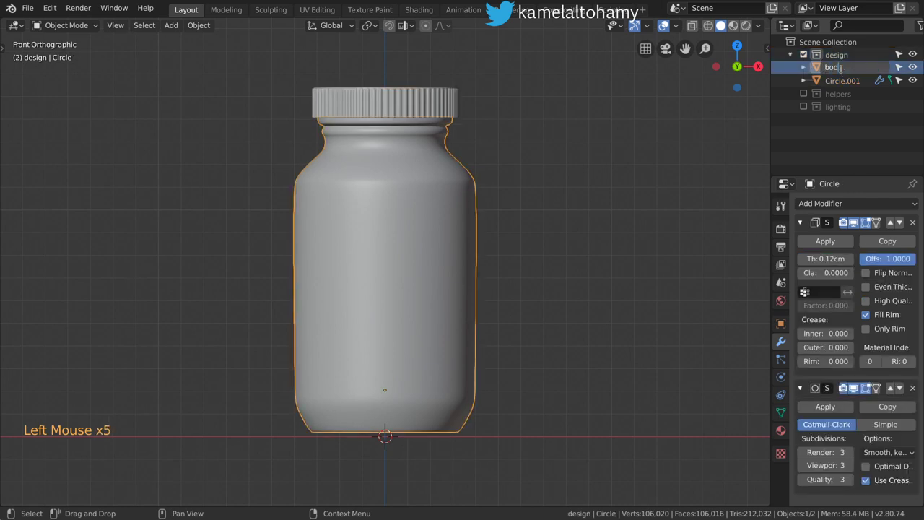
pyautogui.doubleClick(844, 72)
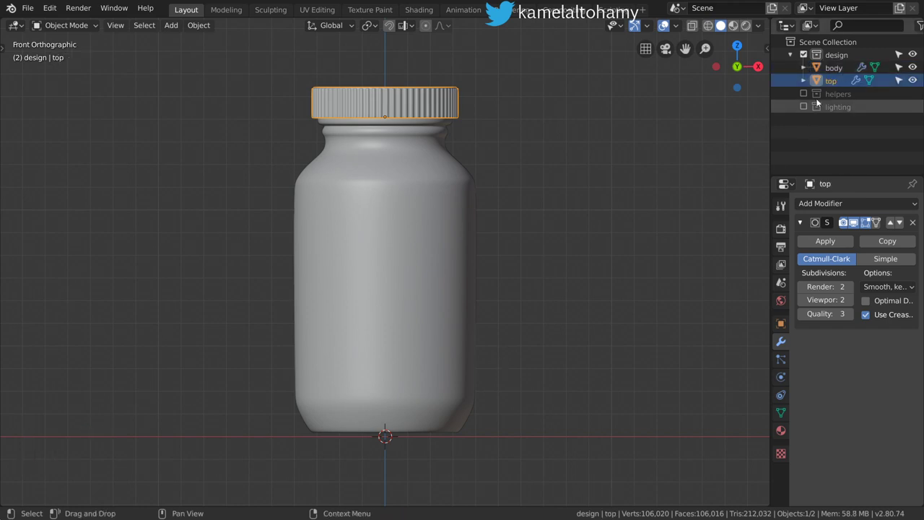
pyautogui.doubleClick(833, 84)
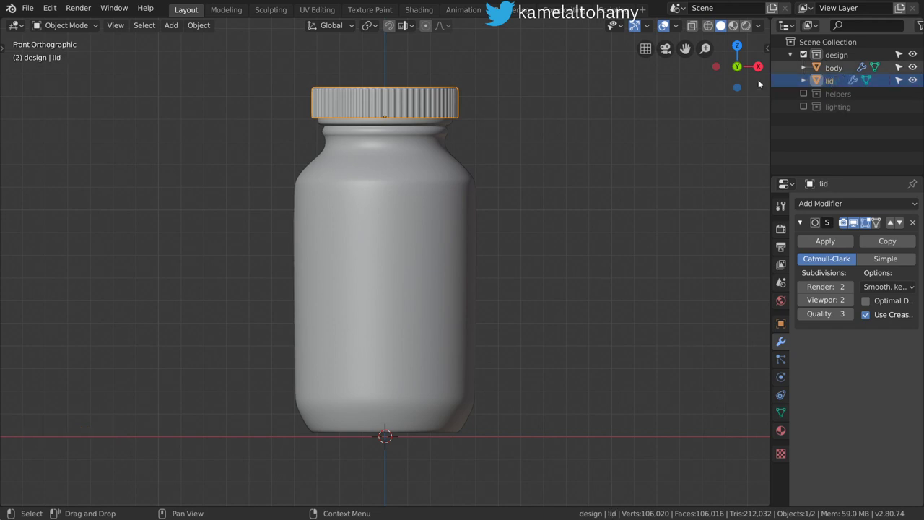
# Add a large plane under the bottle and rename it 'Floor'.
pyautogui.press('shift+a')
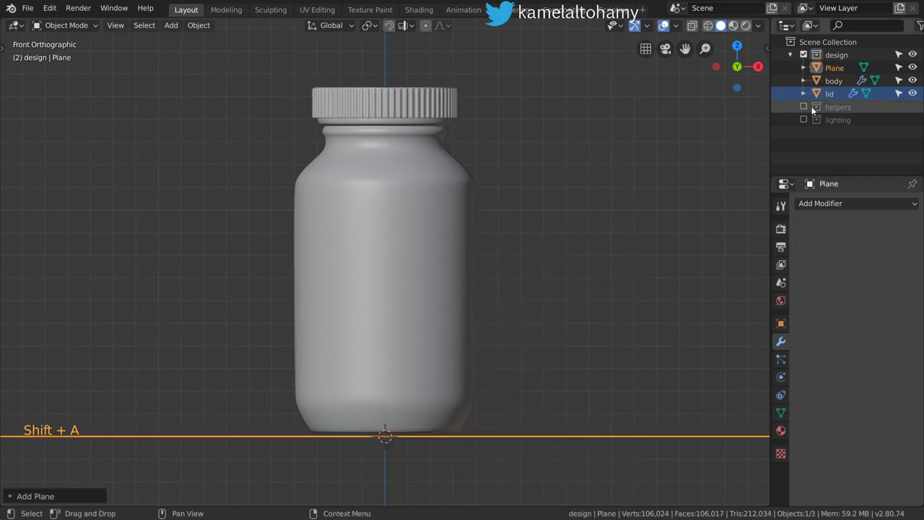
pyautogui.doubleClick(838, 75)
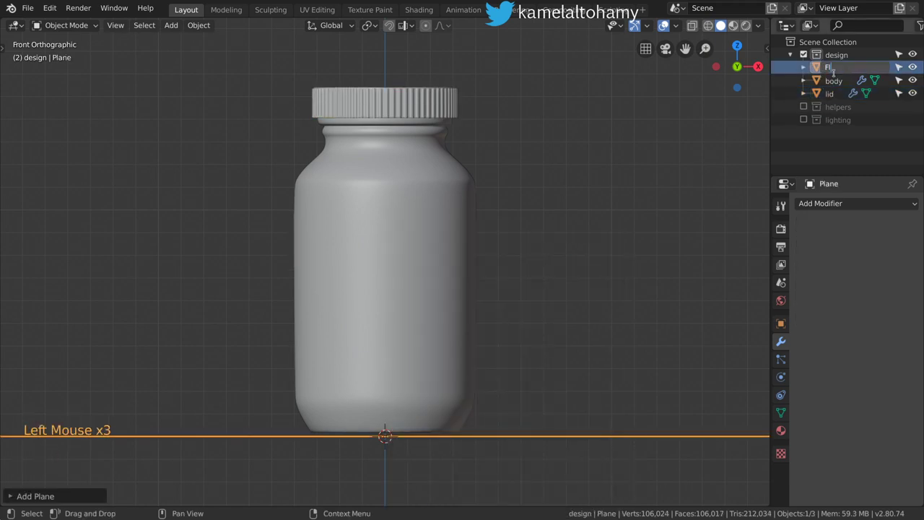
pyautogui.press('o')
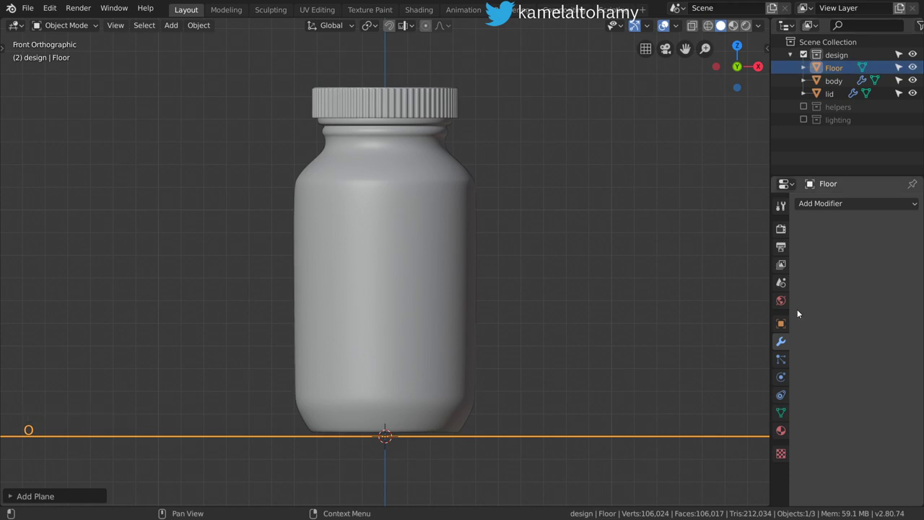
# Give the Floor a new material with a white base colour.
pyautogui.click(778, 429)
pyautogui.click(844, 260)
pyautogui.click(871, 389)
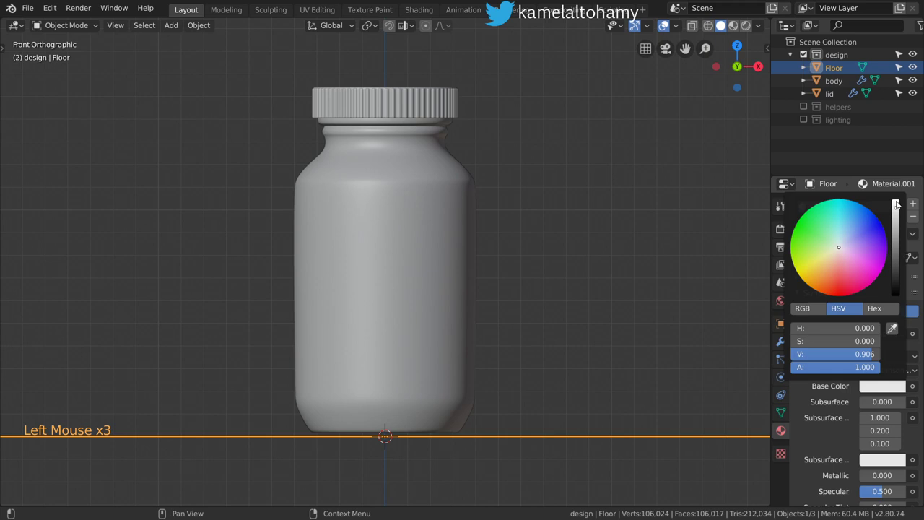
pyautogui.middleClick(440, 292)
pyautogui.scroll(-3)
pyautogui.scroll(3)
# Add a camera and align it to the front view of the bottle.
pyautogui.press('KP_1')
pyautogui.press('shift+a')
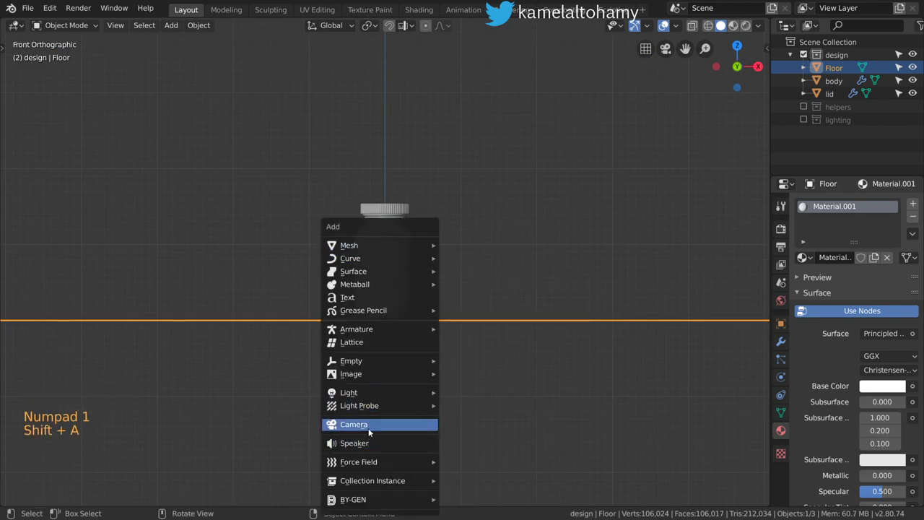
pyautogui.press('KP_0')
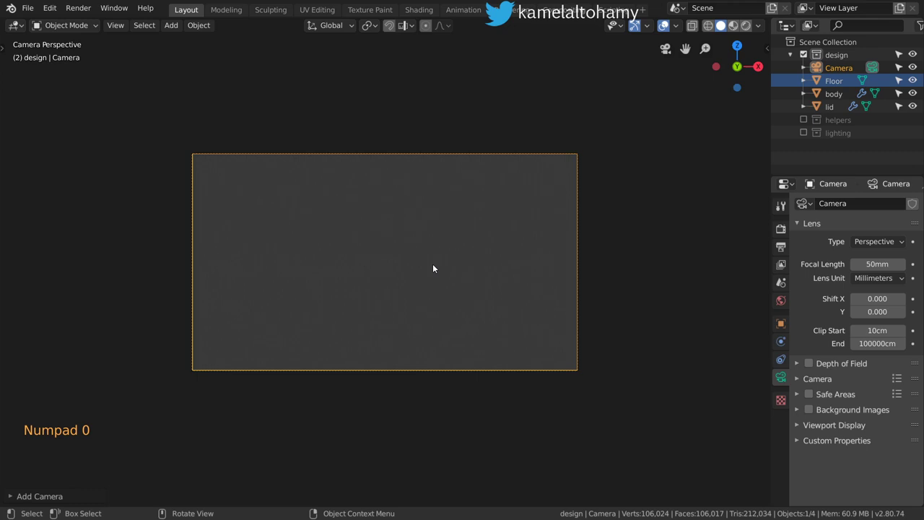
pyautogui.press('KP_0')
pyautogui.press('ctrl+alt+KP_0')
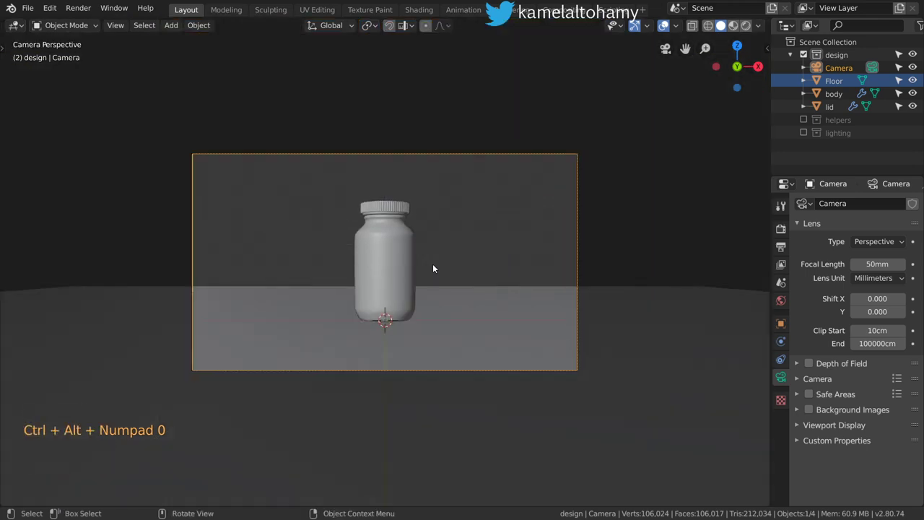
# Move the camera so the bottle sits centred in its frame above the floor.
pyautogui.press('n')
pyautogui.click(755, 203)
pyautogui.press('n')
pyautogui.press('n')
pyautogui.press('n')
pyautogui.press('n')
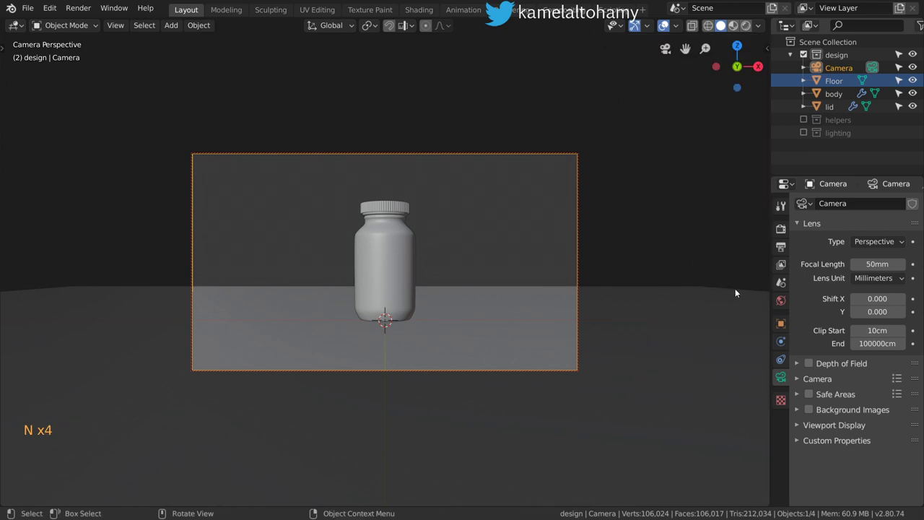
pyautogui.middleClick(412, 222)
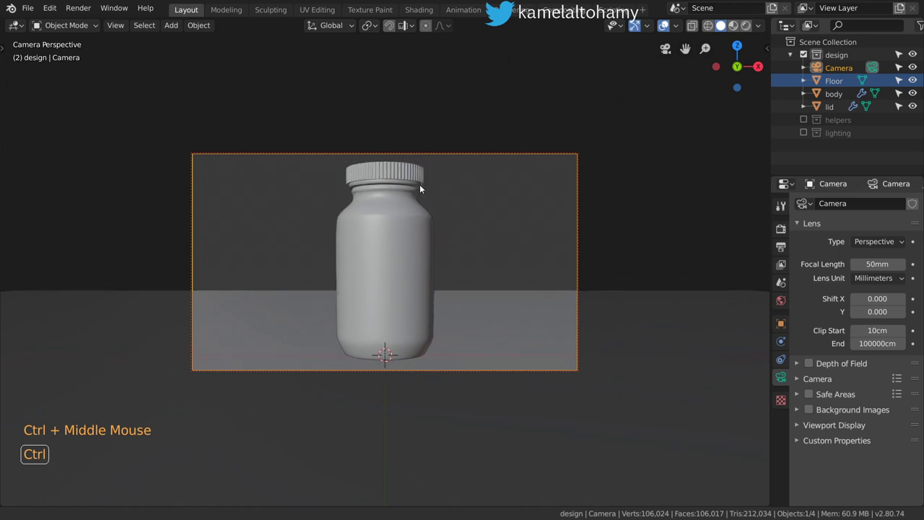
pyautogui.click(788, 377)
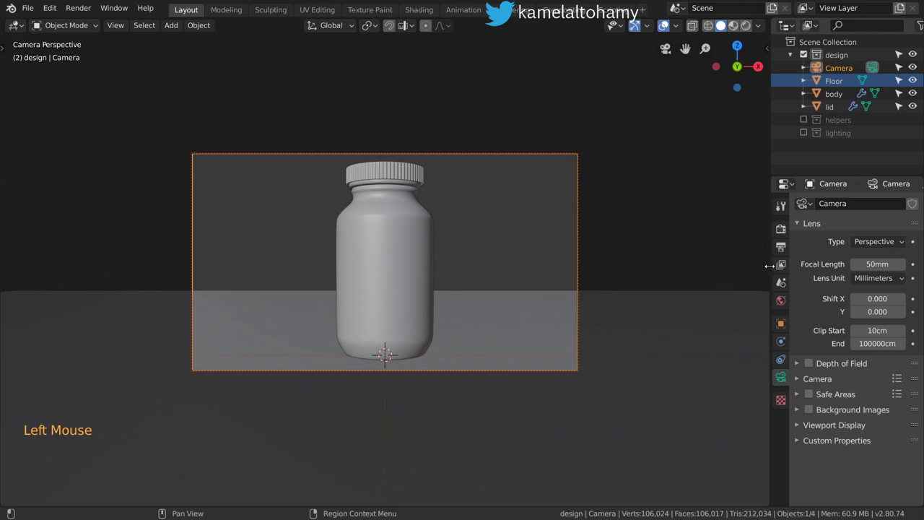
pyautogui.click(687, 49)
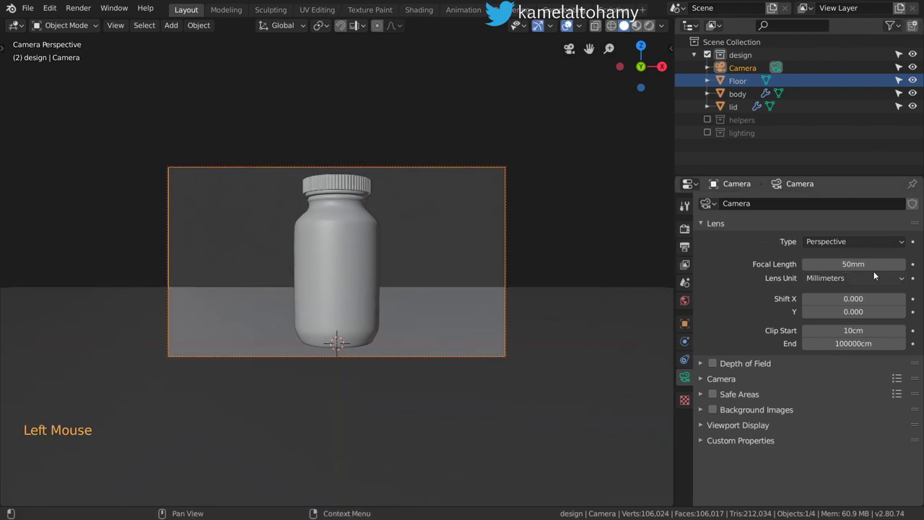
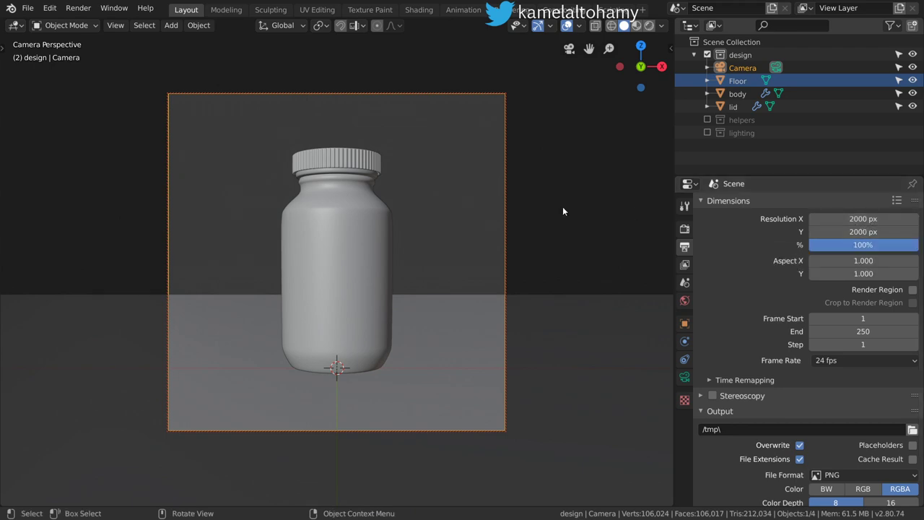
# Bring the camera closer so the bottle fills the 2000 by 2000 square frame.
pyautogui.press('n')
pyautogui.press('n')
pyautogui.middleClick(466, 212)
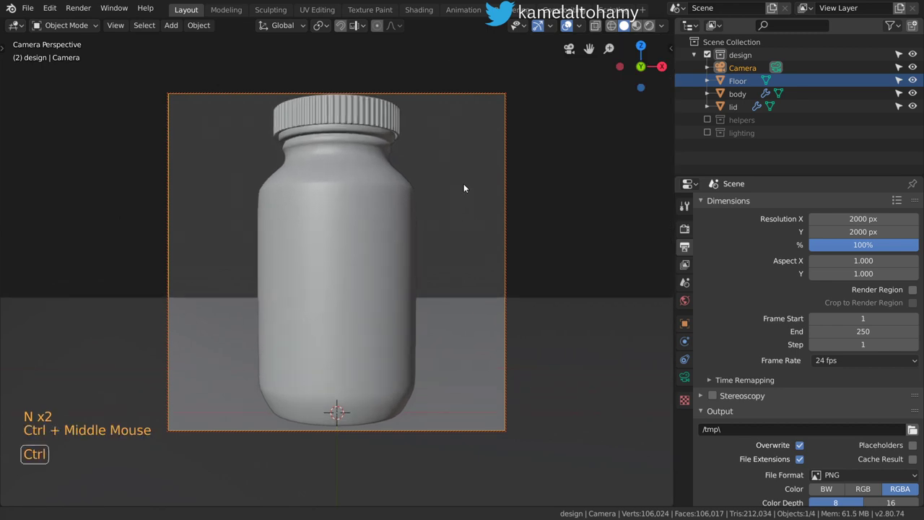
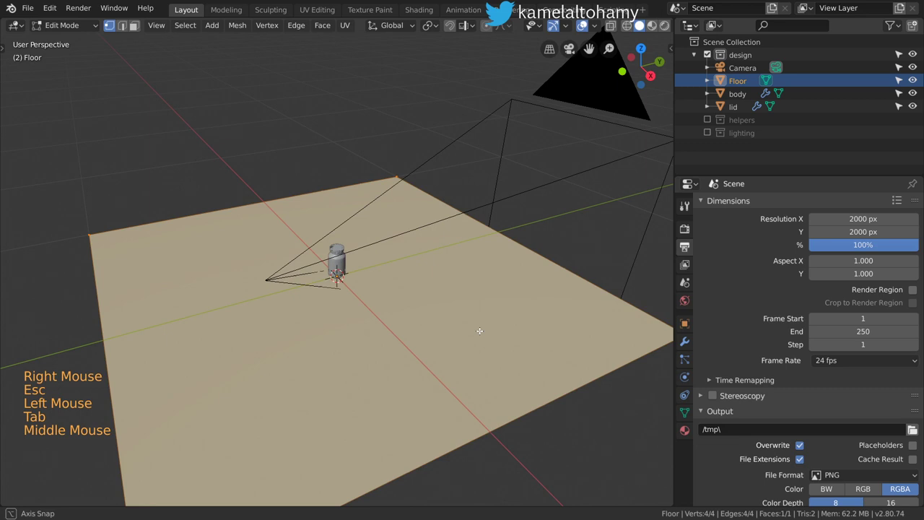
# Extrude the floor's back edge upward and bevel the corner into a smooth curve.
pyautogui.press('g')
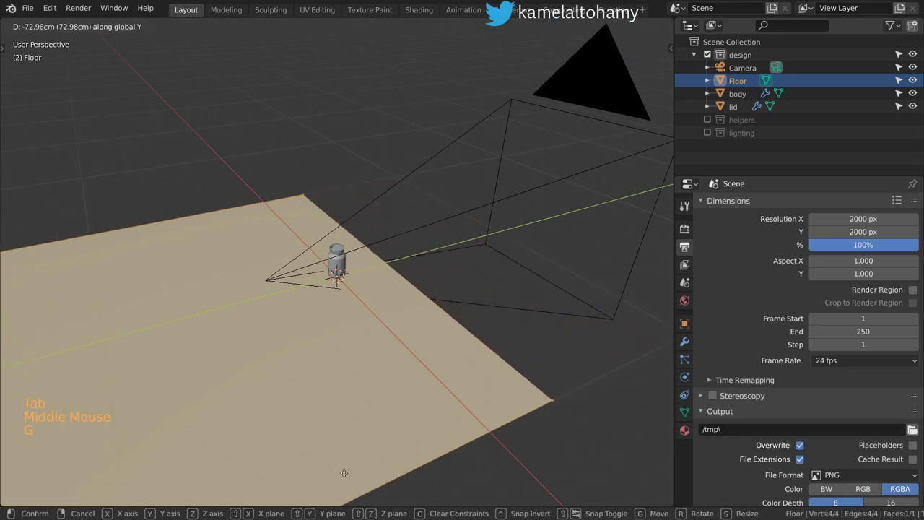
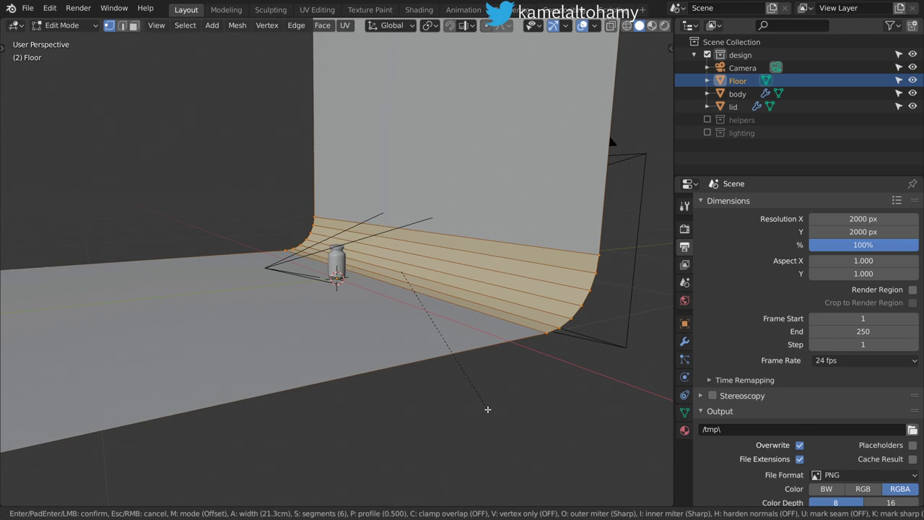
pyautogui.press('Tab')
pyautogui.middleClick(426, 359)
pyautogui.press('t')
# Leave edit mode and check the seamless backdrop through the camera.
pyautogui.rightClick(408, 208)
pyautogui.press('t')
pyautogui.press('s')
pyautogui.press('KP_0')
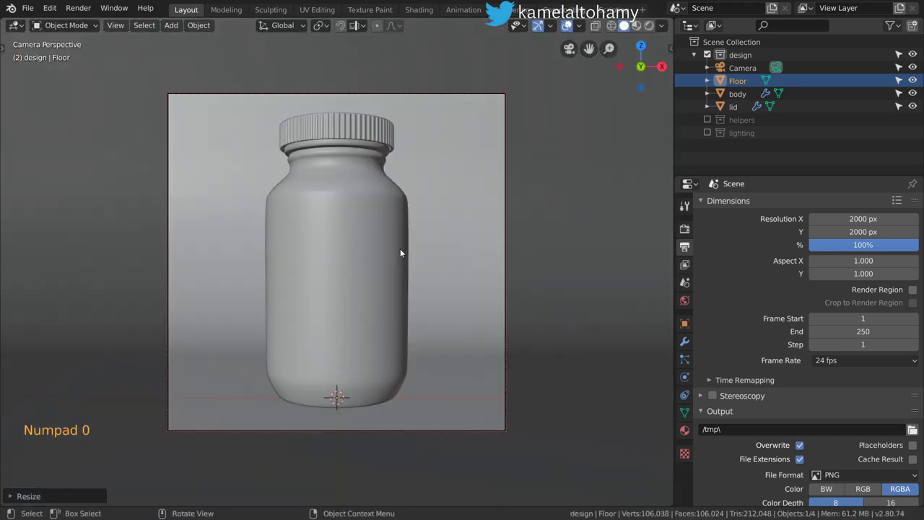
# Set the render engine to Cycles on GPU Compute with rendered viewport shading.
pyautogui.doubleClick(648, 27)
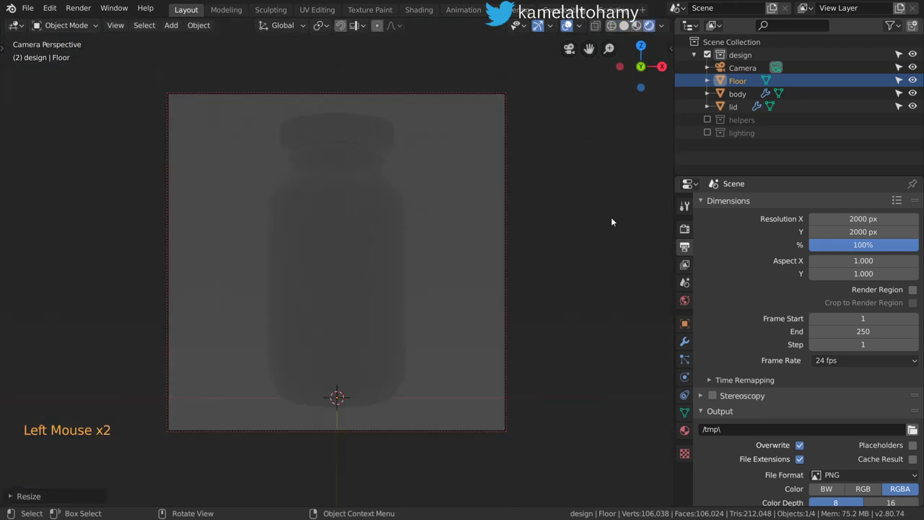
pyautogui.click(694, 210)
pyautogui.click(692, 224)
pyautogui.click(851, 203)
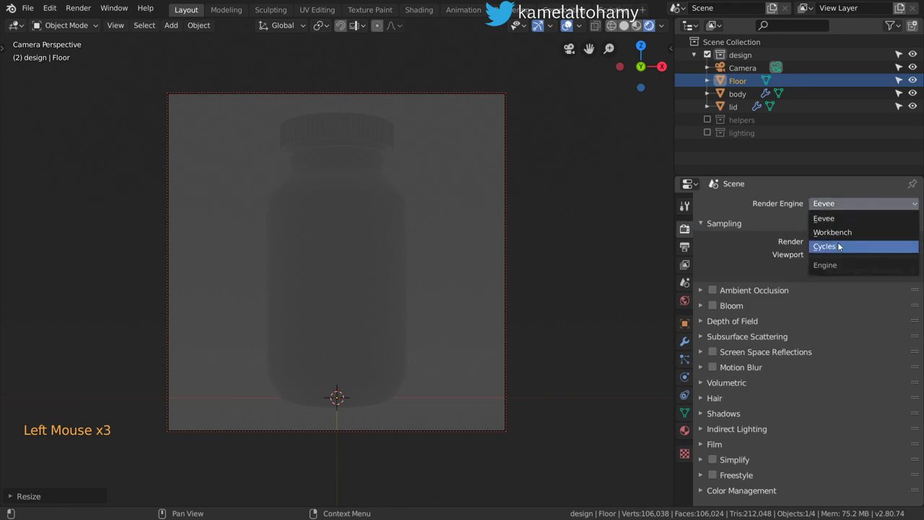
pyautogui.click(858, 236)
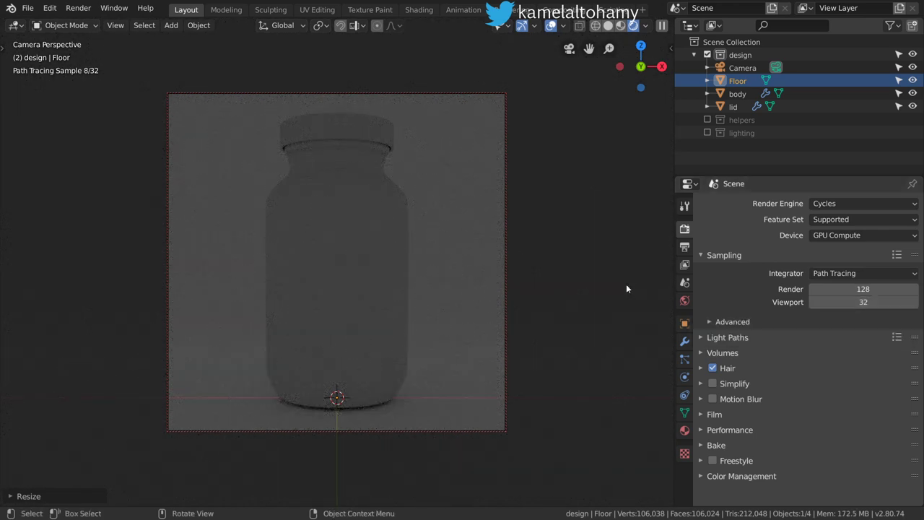
pyautogui.click(681, 300)
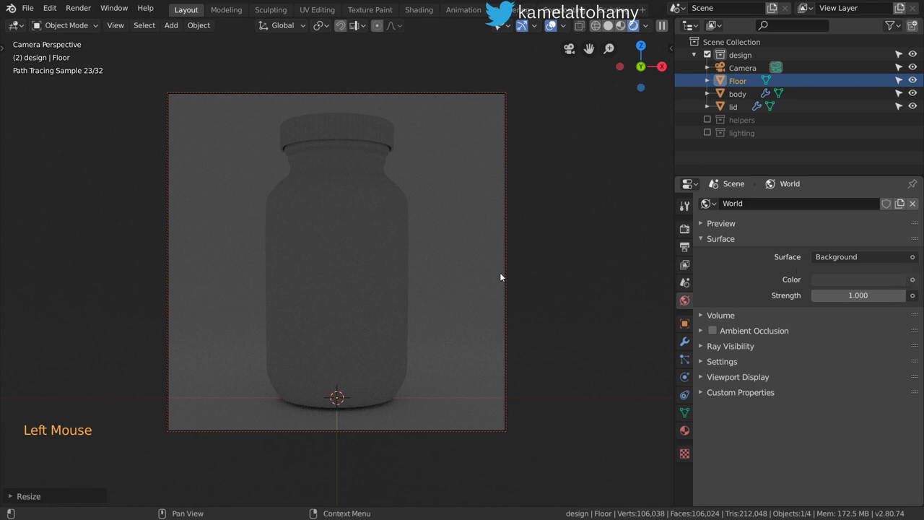
# Leave the camera, switch to solid shading and look straight down from above.
pyautogui.press('KP_0')
pyautogui.scroll(-3)
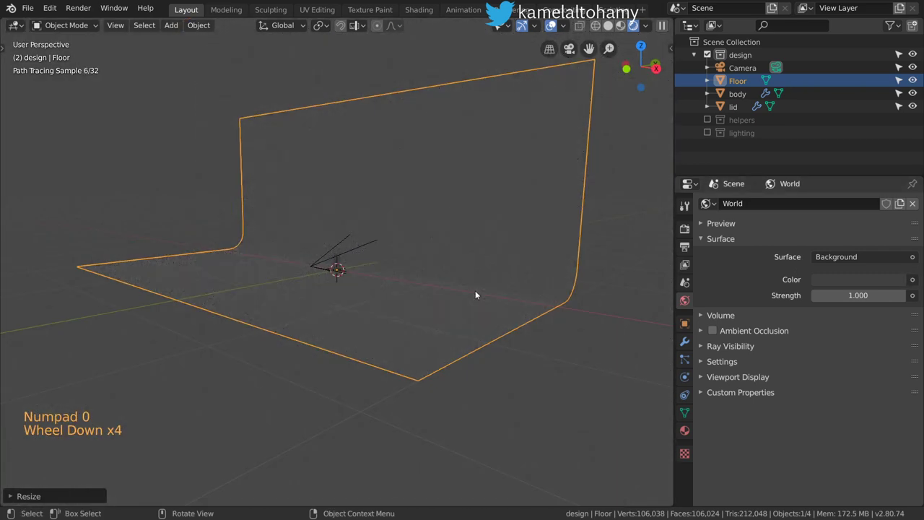
pyautogui.press('KP_7')
pyautogui.scroll(3)
pyautogui.middleClick(359, 309)
pyautogui.press('z')
pyautogui.press('z')
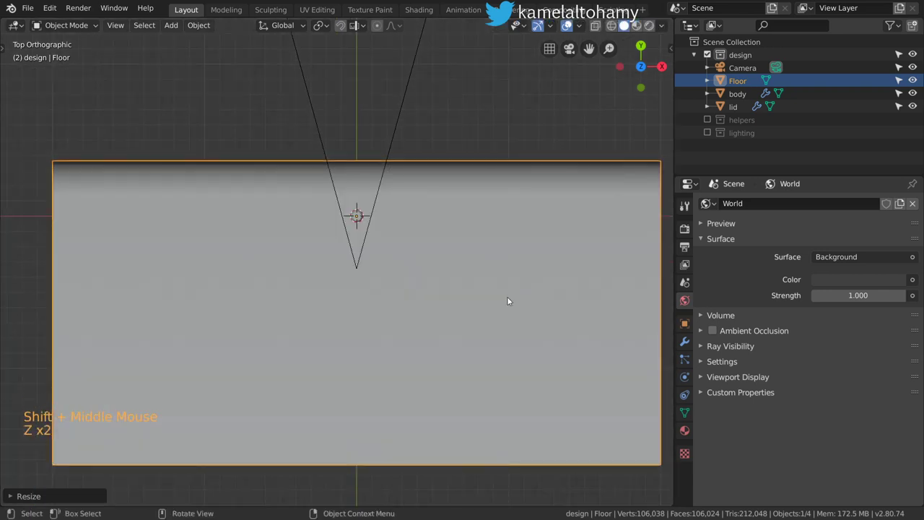
pyautogui.middleClick(423, 317)
pyautogui.scroll(3)
# Add an Area light to the scene above the bottle.
pyautogui.press('KP_7')
pyautogui.click(517, 352)
pyautogui.scroll(-3)
pyautogui.press('shift+a')
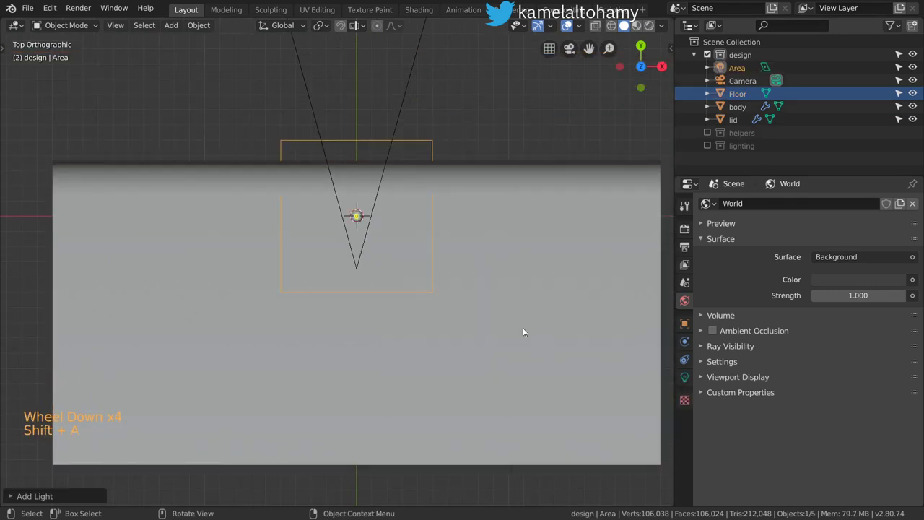
# Raise the area light along Z and tilt it down toward the bottle.
pyautogui.press('KP_1')
pyautogui.scroll(-3)
pyautogui.press('g')
pyautogui.press('KP_7')
pyautogui.press('g')
pyautogui.press('r')
pyautogui.press('KP_1')
pyautogui.press('r')
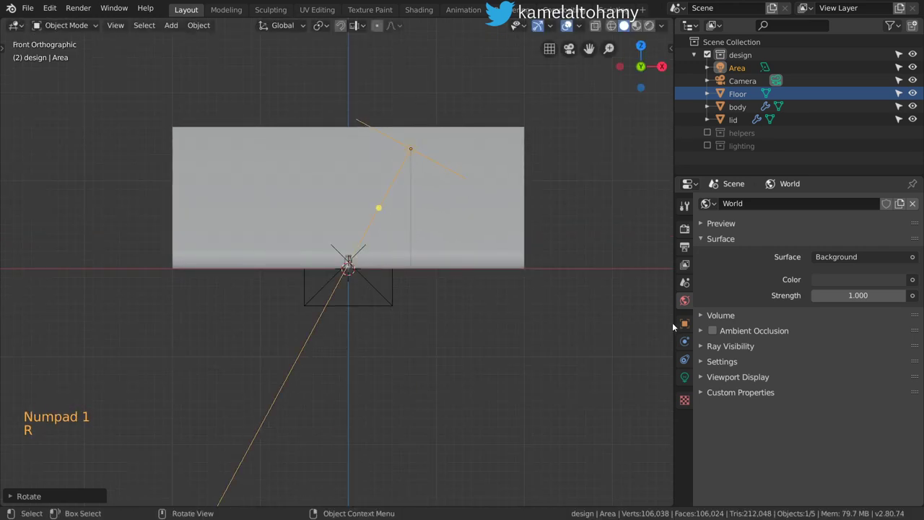
# Show the light's settings at 10 W and return to the camera view.
pyautogui.click(693, 405)
pyautogui.click(691, 372)
pyautogui.press('KP_0')
pyautogui.press('shift+z')
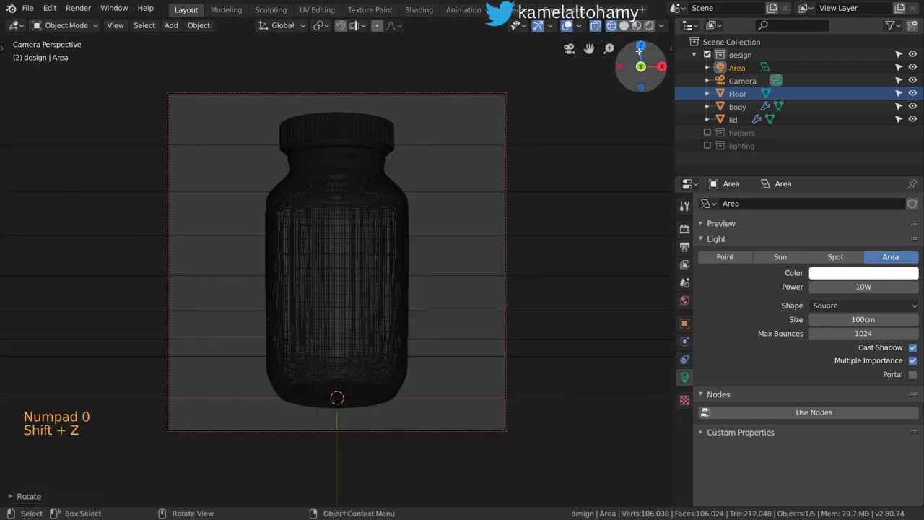
# Set the area light to 200 cm, 25 W and a pale warm colour, previewed rendered.
pyautogui.click(651, 22)
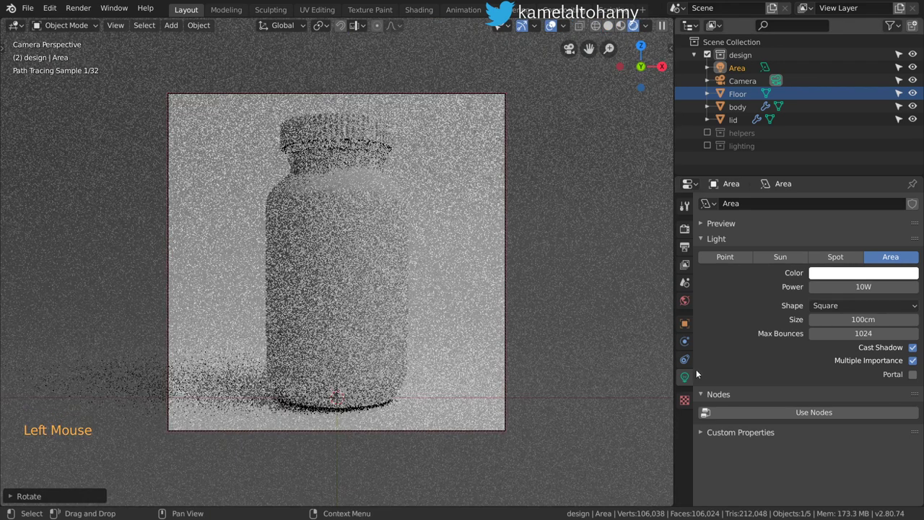
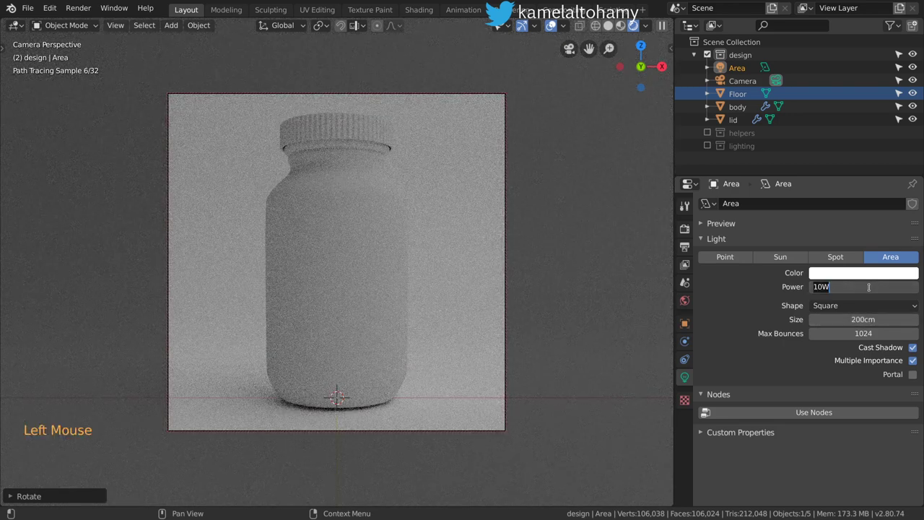
pyautogui.press('0')
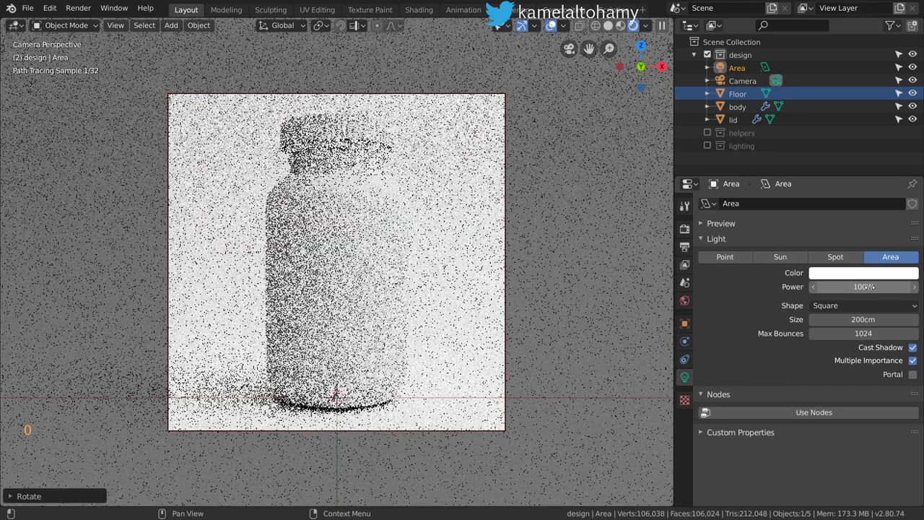
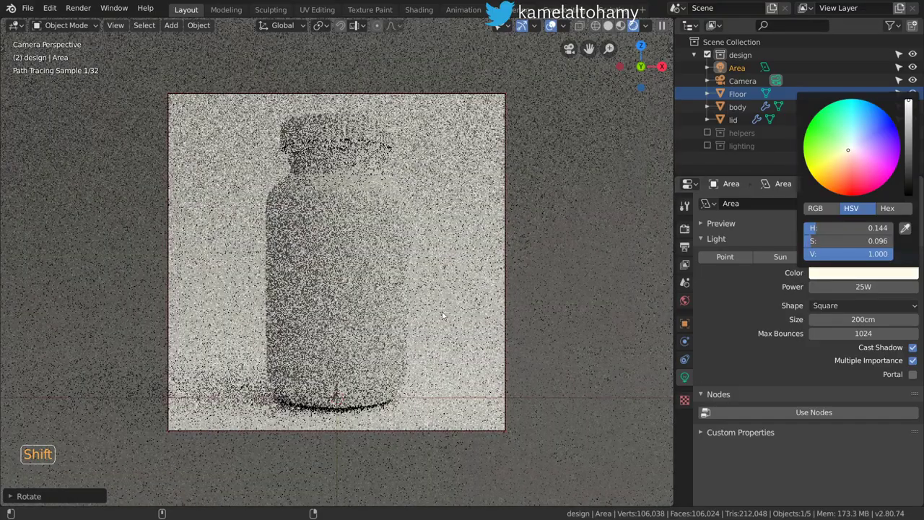
pyautogui.press('z')
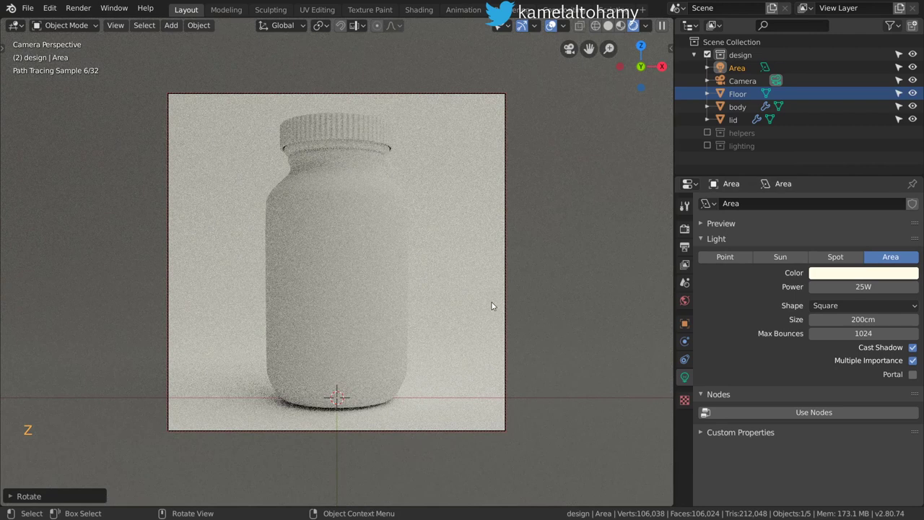
# Return to a top view in solid shading.
pyautogui.press('z')
pyautogui.press('KP_7')
pyautogui.scroll(-3)
pyautogui.scroll(3)
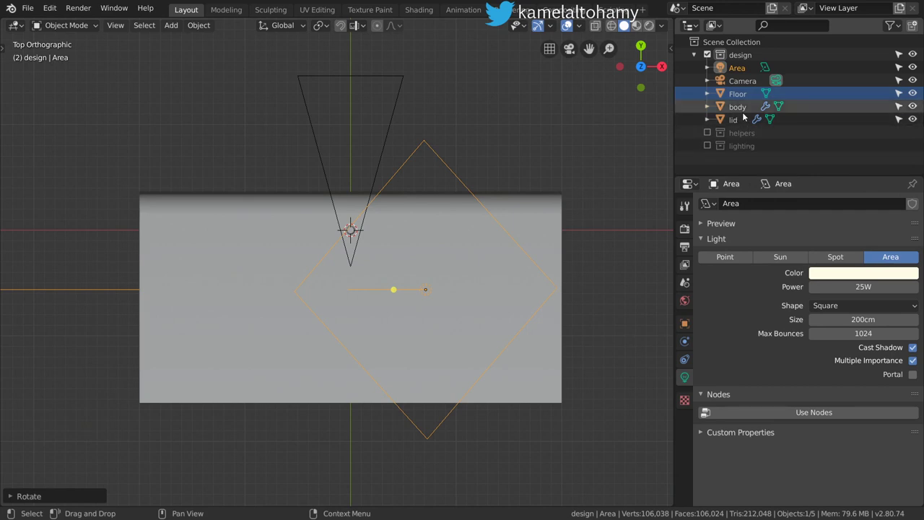
# Move the area light into the lighting collection, re-include it, and face the backdrop in front view.
pyautogui.press('m')
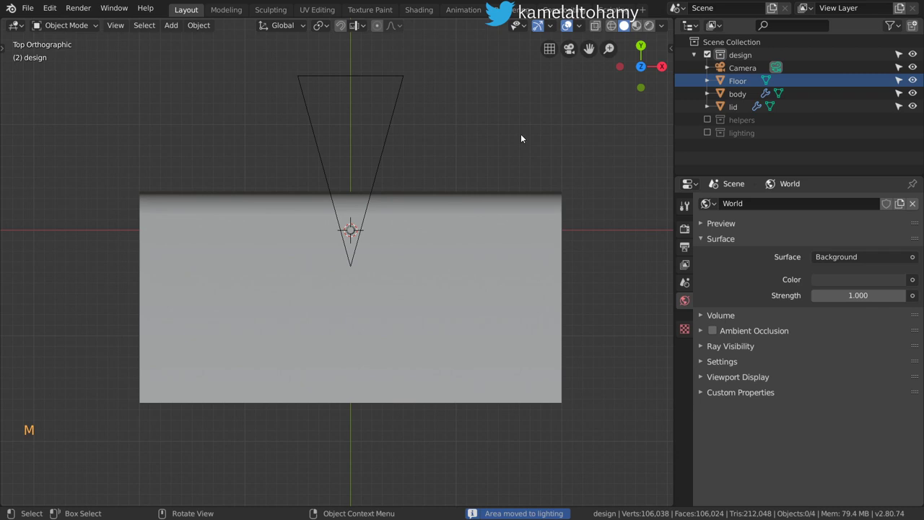
pyautogui.click(706, 135)
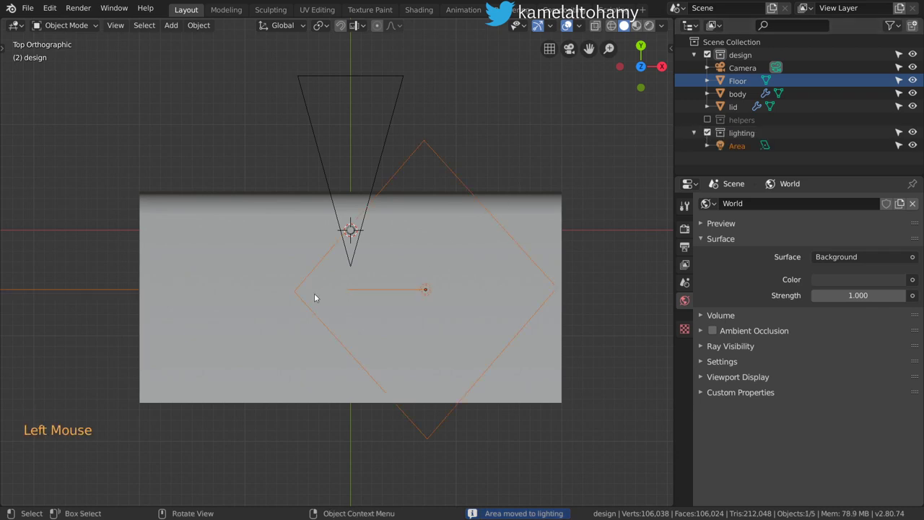
pyautogui.press('KP_1')
pyautogui.scroll(3)
pyautogui.click(250, 166)
pyautogui.rightClick(249, 161)
# Add a 40 cm, 100 W area light, slide it along Y beside the bottle, return to camera view.
pyautogui.press('shift+a')
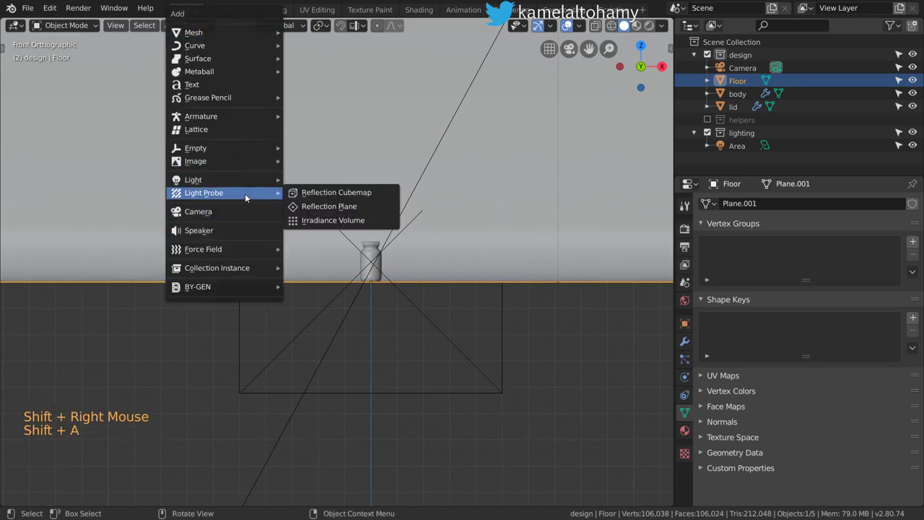
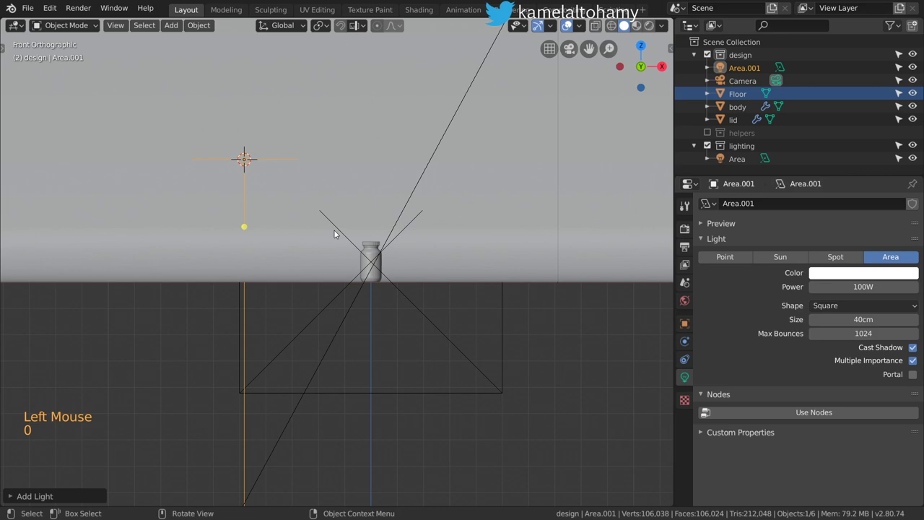
pyautogui.press('r')
pyautogui.click(483, 28)
pyautogui.press('KP_7')
pyautogui.press('g')
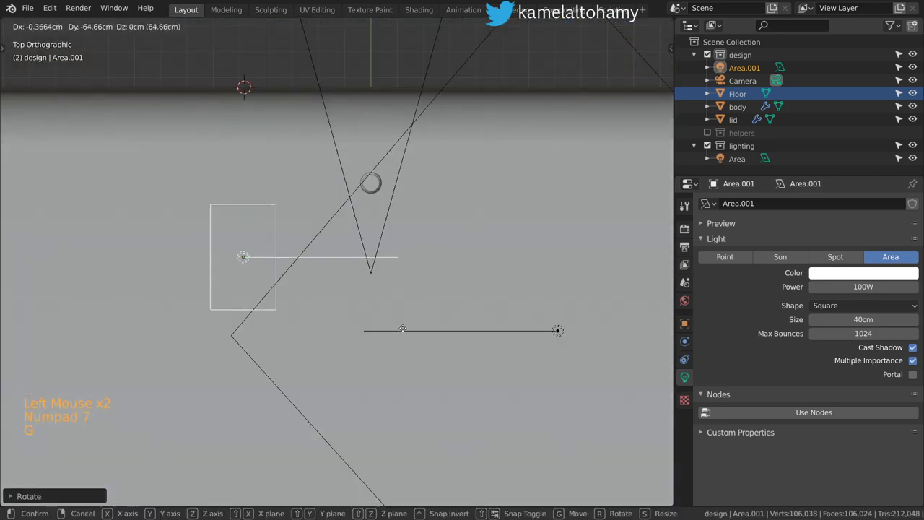
pyautogui.press('KP_0')
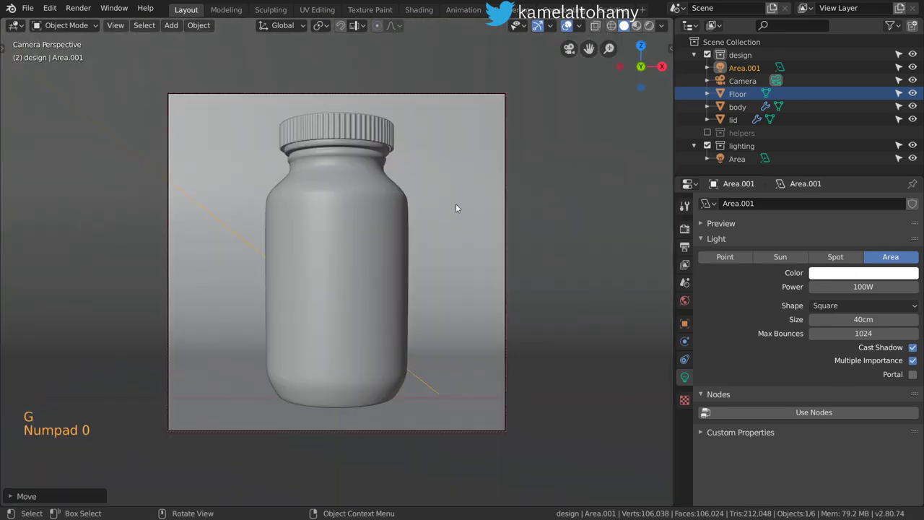
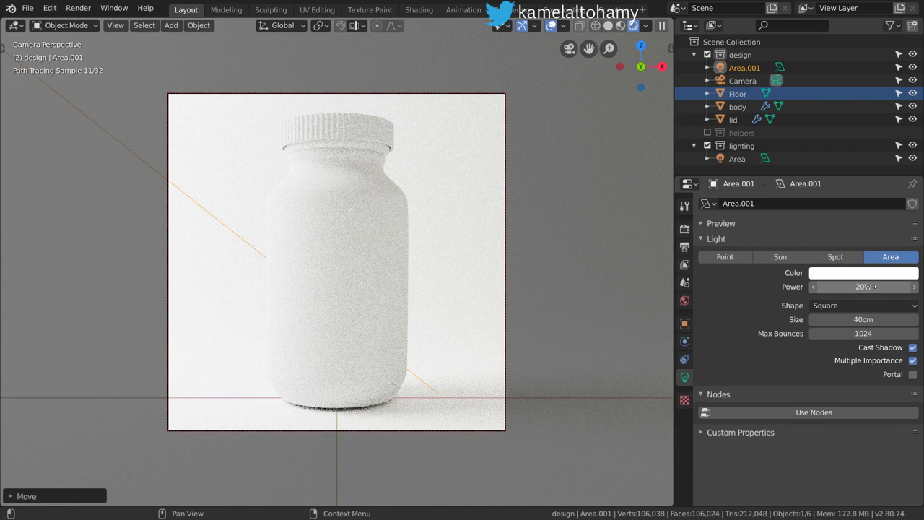
# Confirm the 20 W power on the second light and leave the rendered camera view for solid shading.
pyautogui.press('Escape')
pyautogui.press('z')
pyautogui.press('KP_0')
pyautogui.press('KP_1')
# Raise the second light slightly, orbit around the bottle and select its body.
pyautogui.scroll(3)
pyautogui.scroll(-3)
pyautogui.scroll(-3)
pyautogui.press('r')
pyautogui.press('g')
pyautogui.scroll(-3)
pyautogui.middleClick(373, 211)
pyautogui.scroll(3)
pyautogui.middleClick(394, 213)
pyautogui.scroll(3)
pyautogui.click(428, 197)
# Create a new material named 'glass' on the bottle body with a pale amber base colour.
pyautogui.click(690, 437)
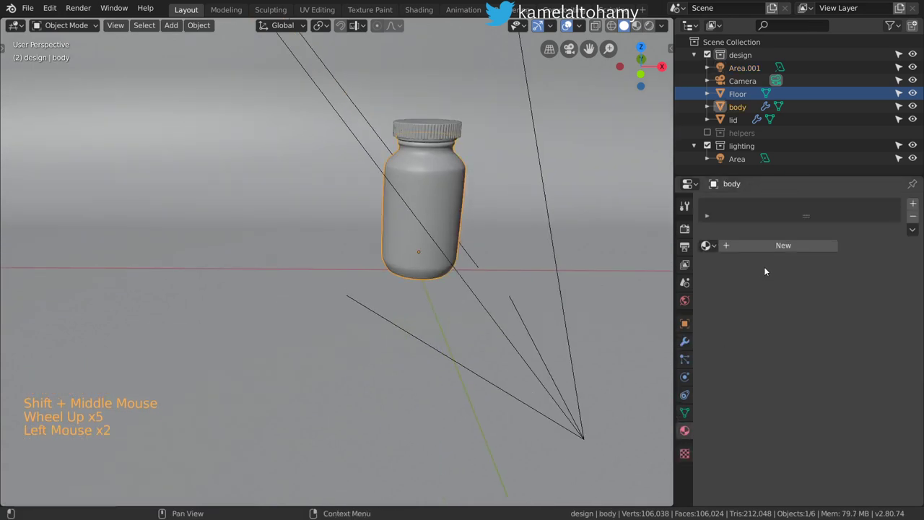
pyautogui.click(767, 247)
pyautogui.click(770, 246)
pyautogui.press('s')
pyautogui.click(881, 351)
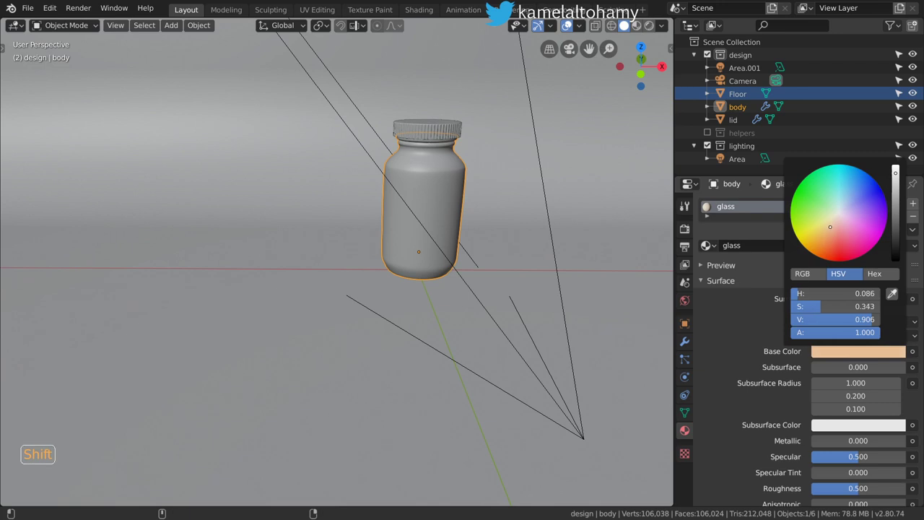
pyautogui.scroll(-3)
pyautogui.scroll(-3)
pyautogui.scroll(-3)
# Set the glass material to transmission 1.0, roughness 0.04, specular 0.25, viewed through the camera.
pyautogui.click(839, 466)
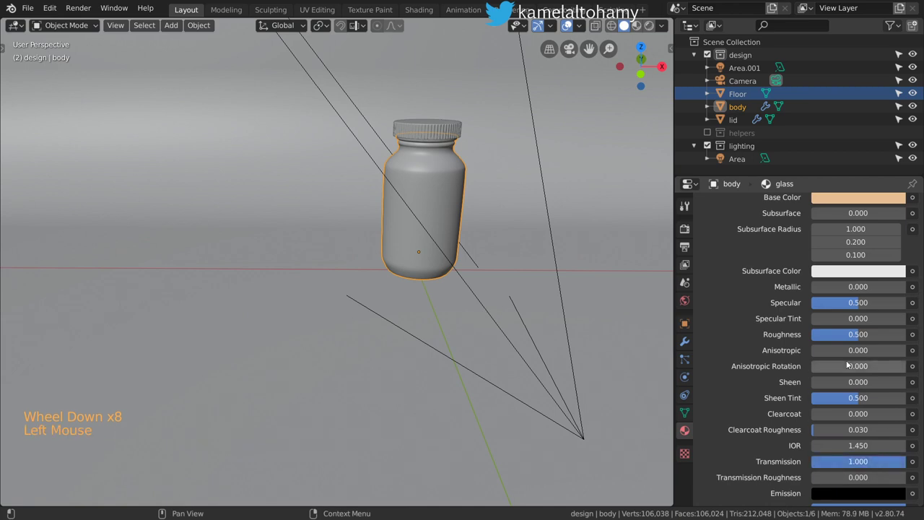
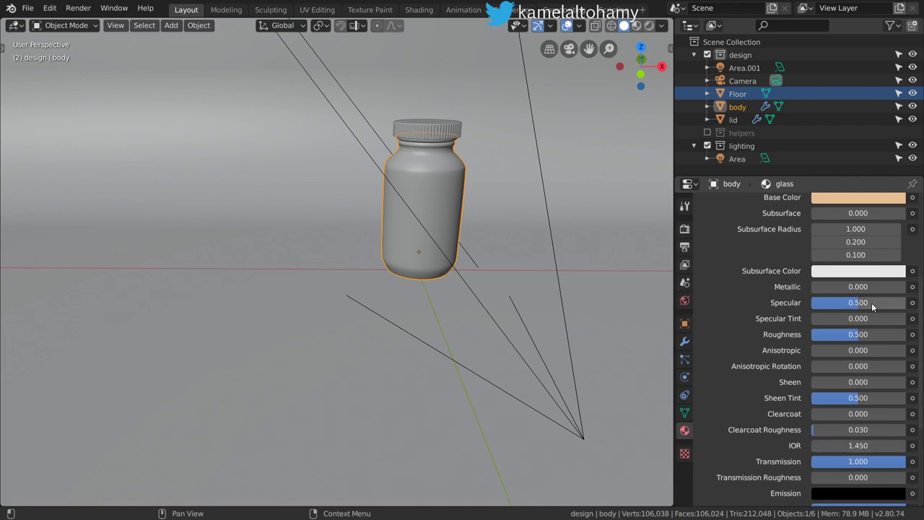
pyautogui.click(877, 338)
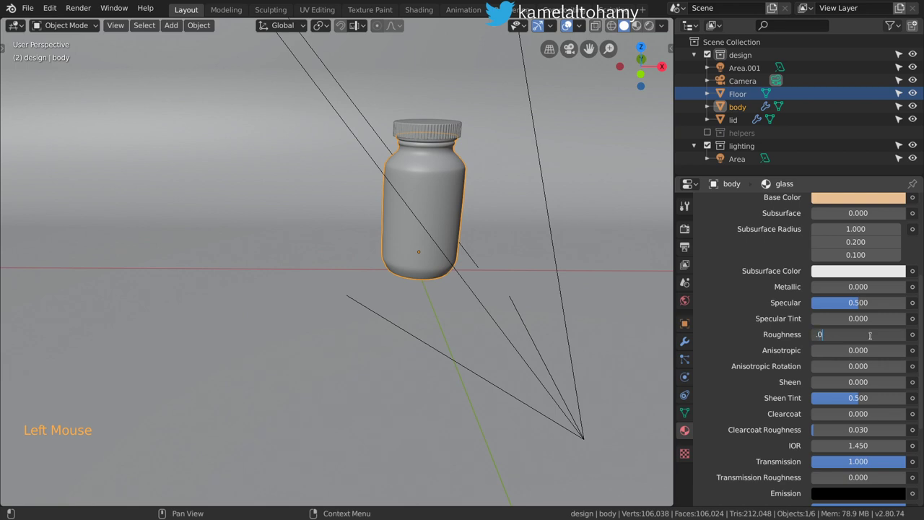
pyautogui.click(864, 301)
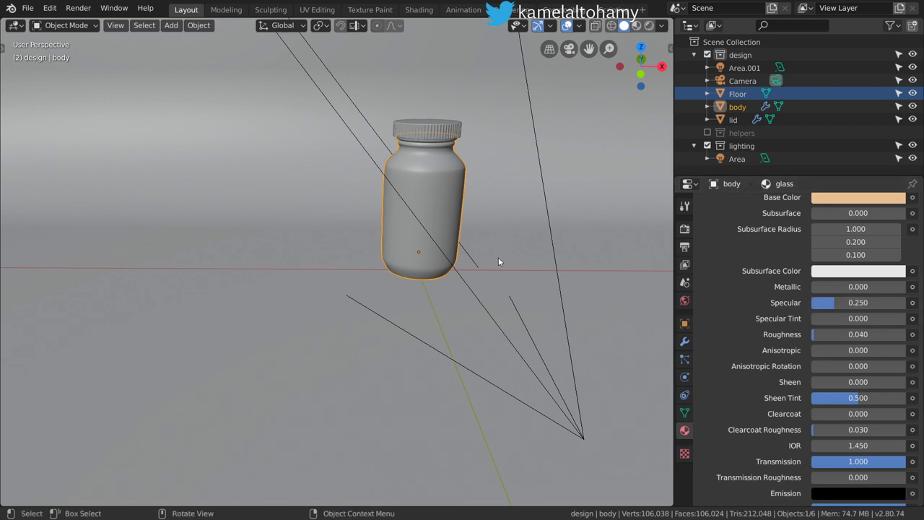
pyautogui.press('KP_0')
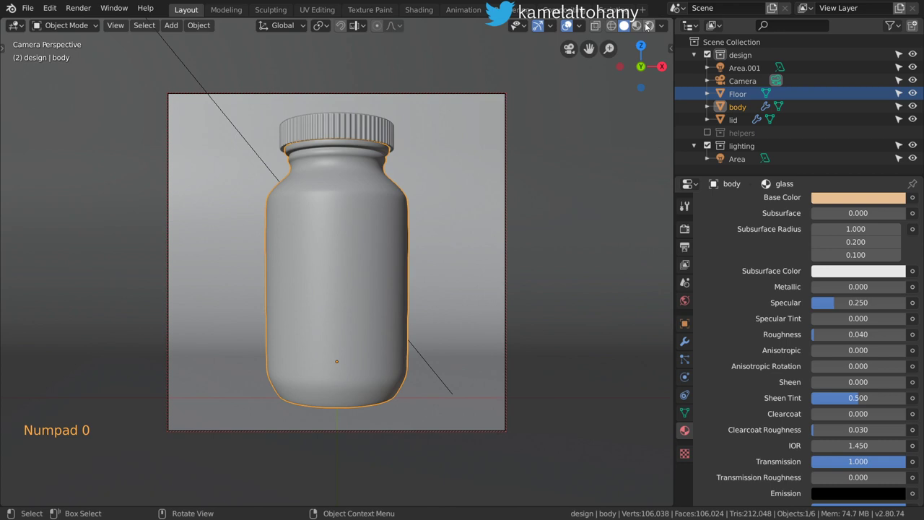
# Rename the lid's material to 'plastic' and give it a near-black base colour.
pyautogui.click(376, 129)
pyautogui.doubleClick(740, 248)
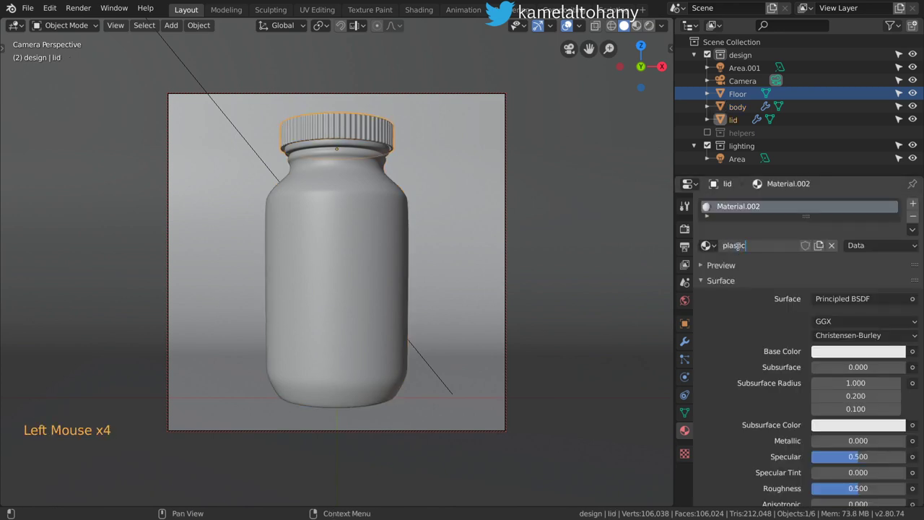
pyautogui.click(863, 356)
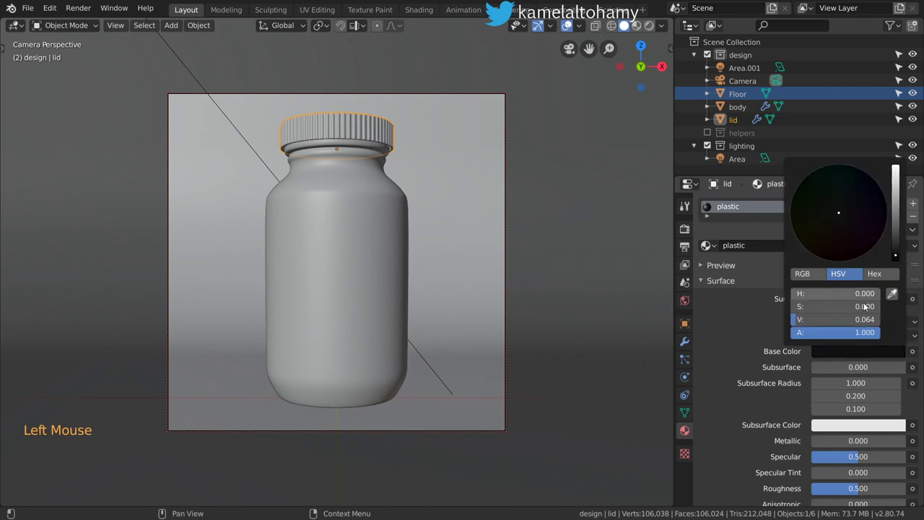
pyautogui.click(851, 351)
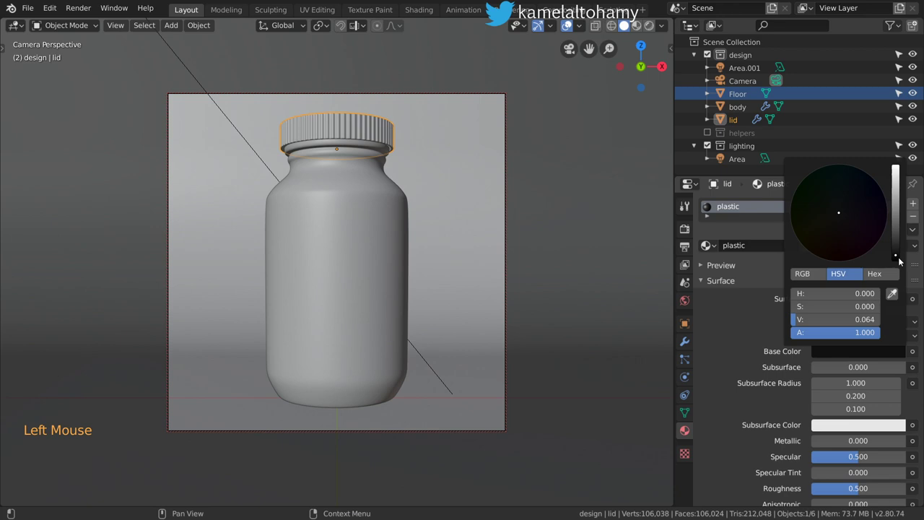
# Set the plastic material's roughness to 0.2 and clearcoat to 0.136.
pyautogui.scroll(-3)
pyautogui.click(866, 394)
pyautogui.scroll(-3)
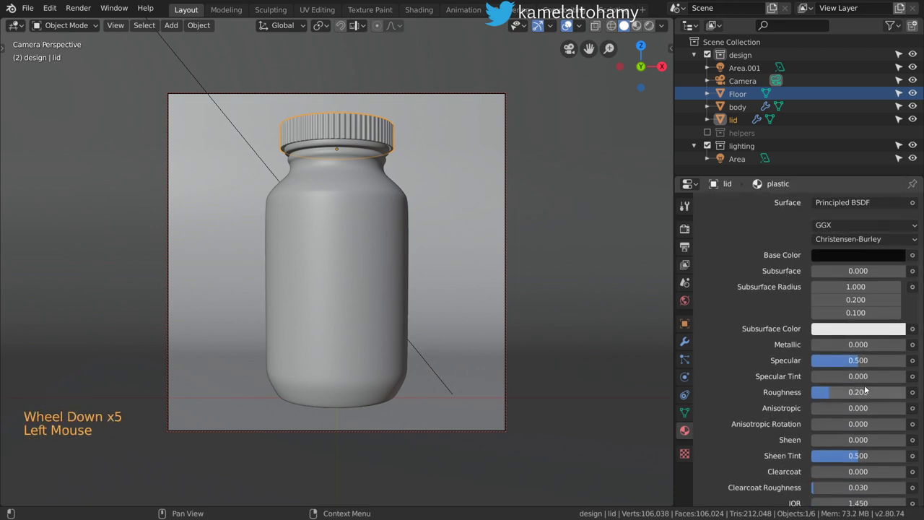
pyautogui.scroll(-3)
pyautogui.scroll(-3)
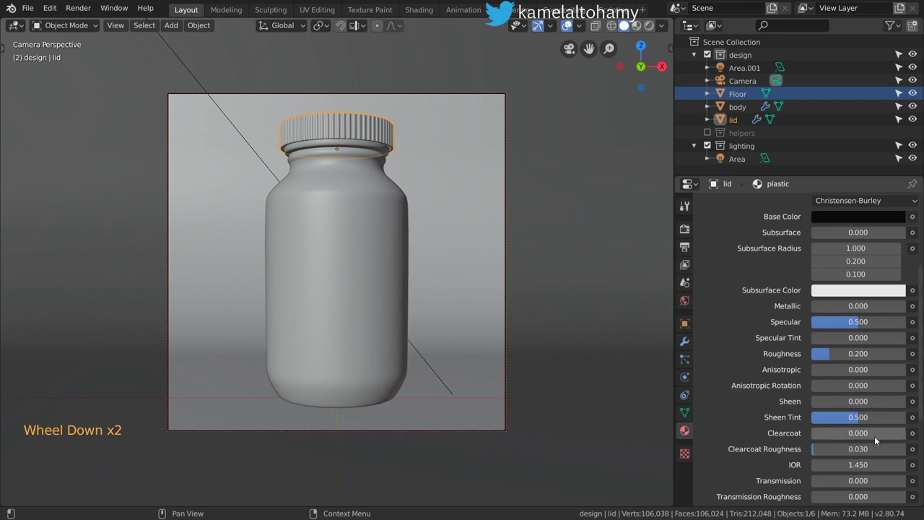
pyautogui.click(852, 433)
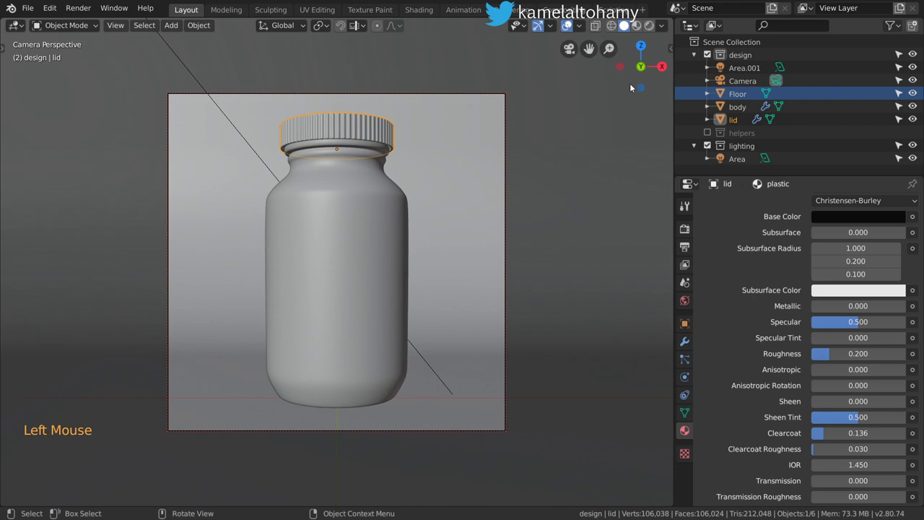
# Save the file, check the rendered amber bottle, and switch the 3D area to a node editor.
pyautogui.press('ctrl+s')
pyautogui.click(652, 30)
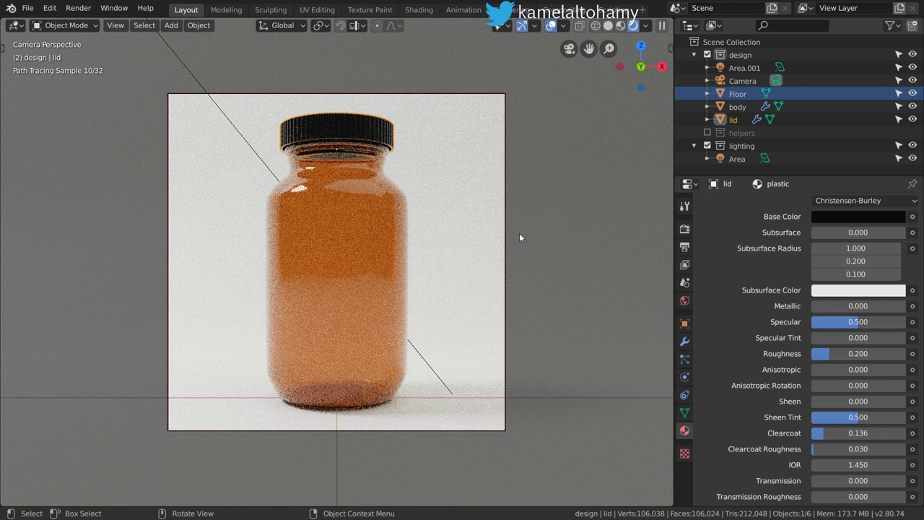
pyautogui.press('shift+F3')
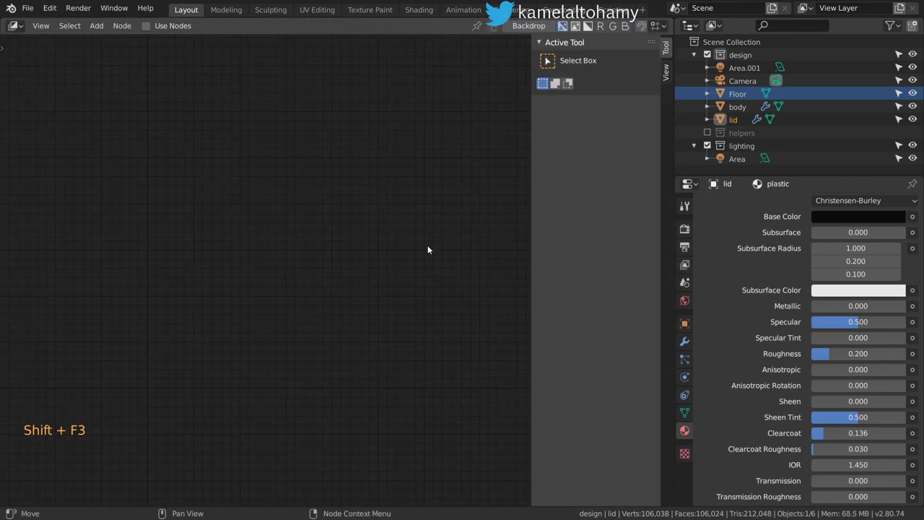
# Switch the area to the Shader Editor showing the glass material's nodes.
pyautogui.click(22, 23)
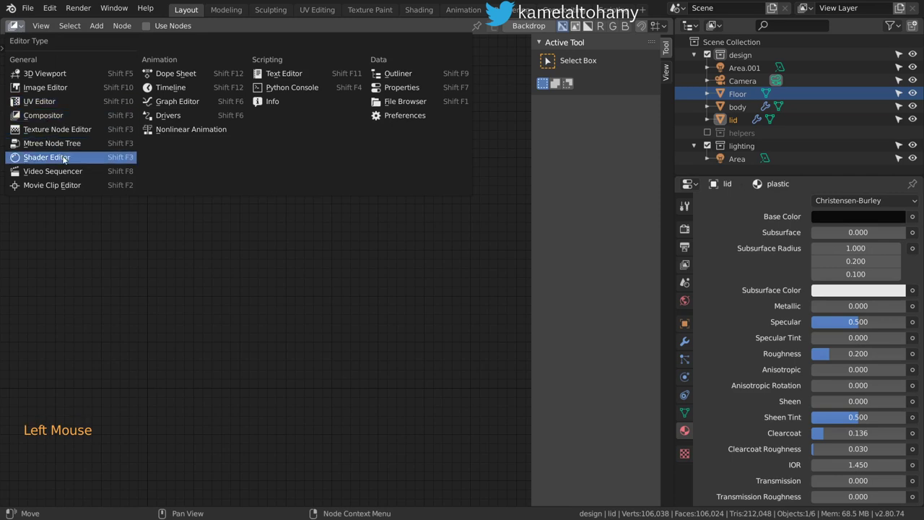
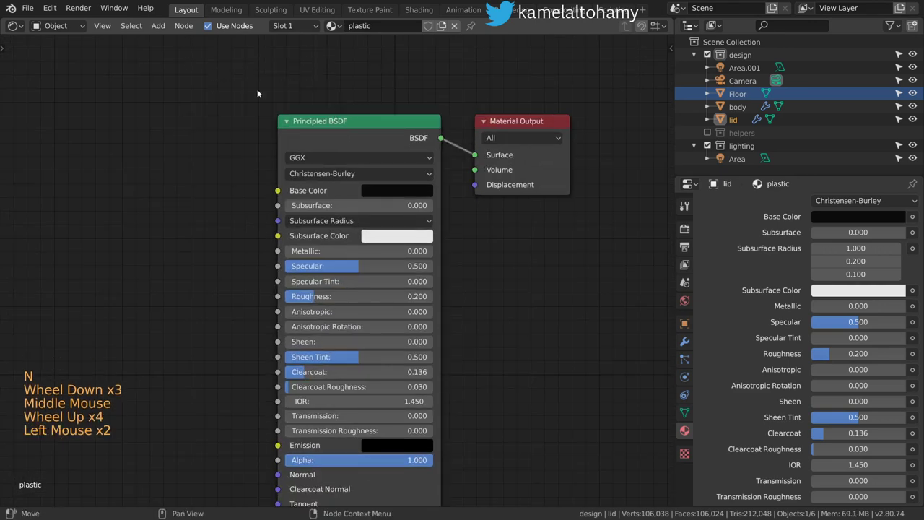
pyautogui.click(335, 119)
pyautogui.click(356, 131)
pyautogui.scroll(3)
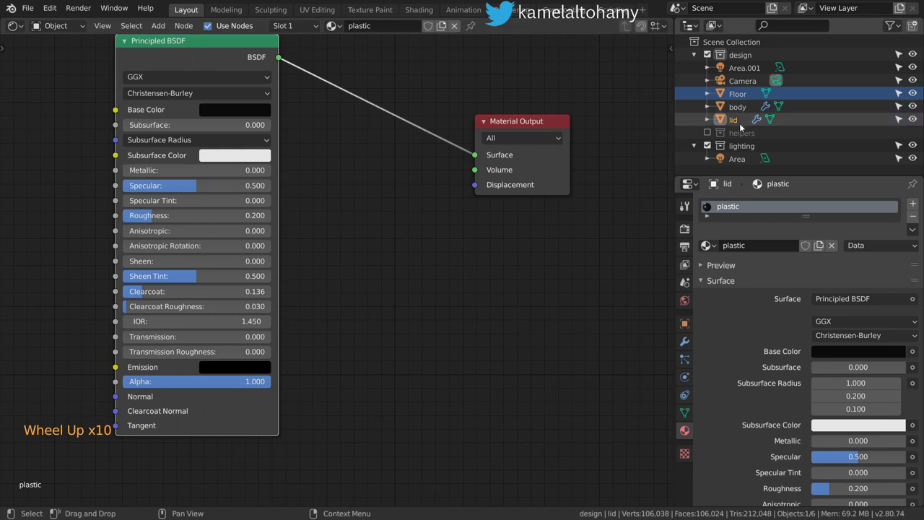
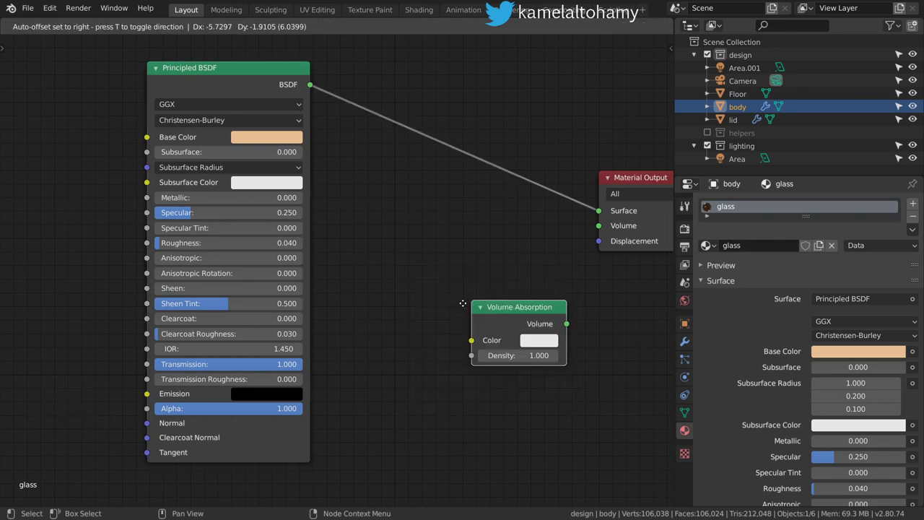
# Wire a Volume Absorption node with a light colour into the Material Output's Volume input.
pyautogui.click(502, 335)
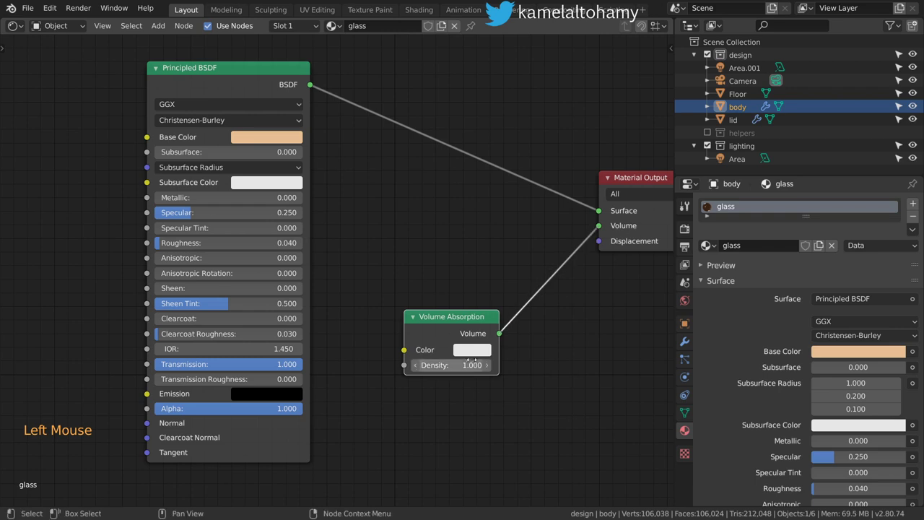
pyautogui.click(475, 355)
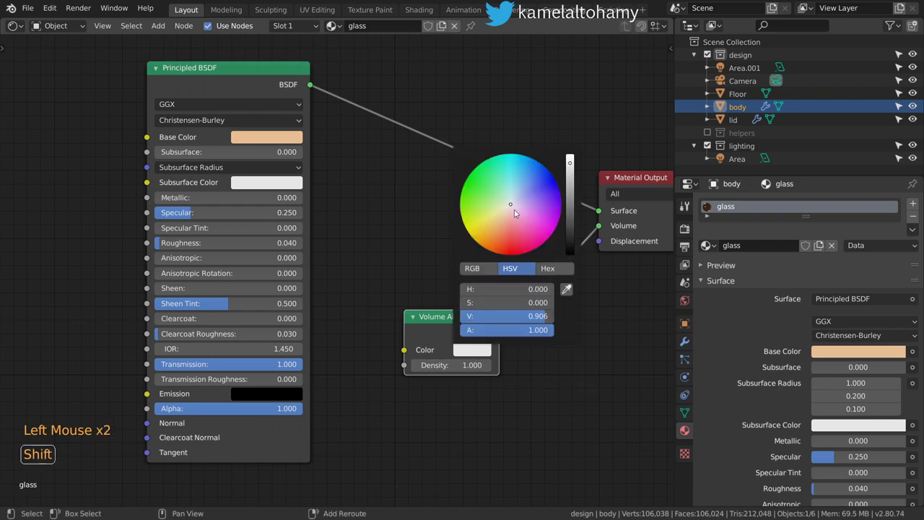
pyautogui.click(21, 28)
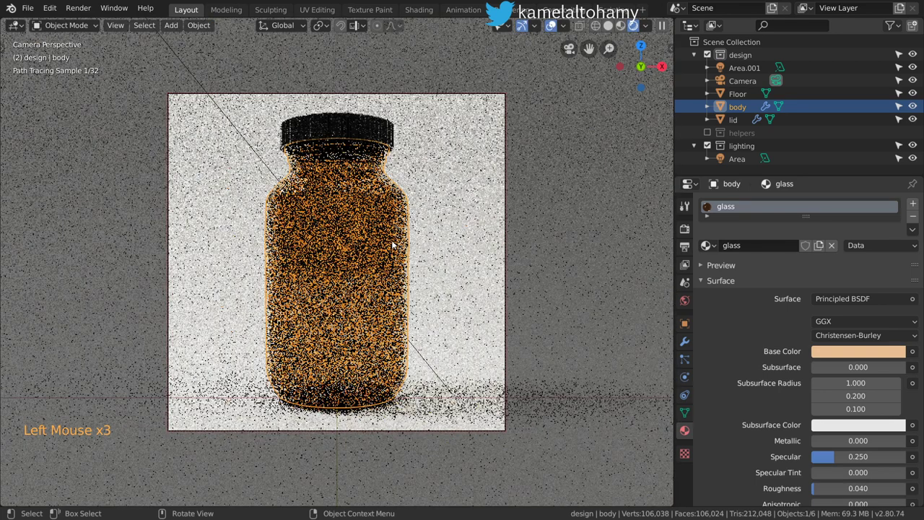